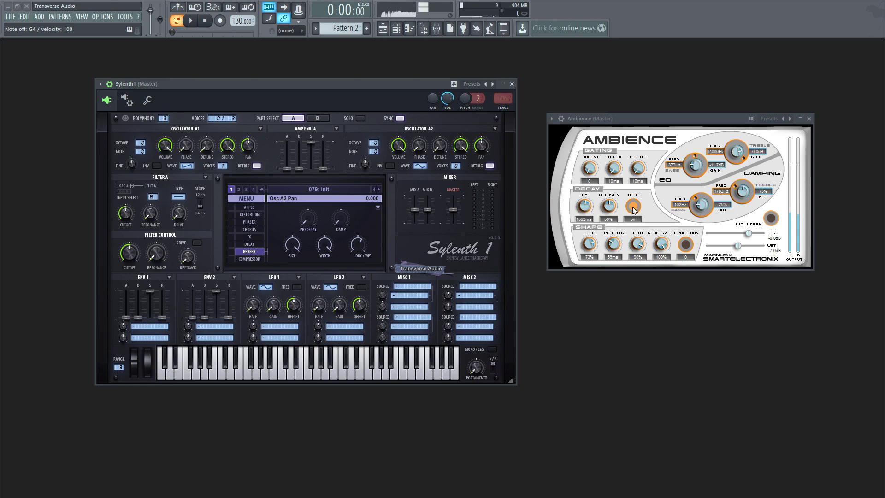
Move the Fruity Reeverb 2 window aside on the Master track so it shows alone.
left_click_drag(562, 250, 743, 257)
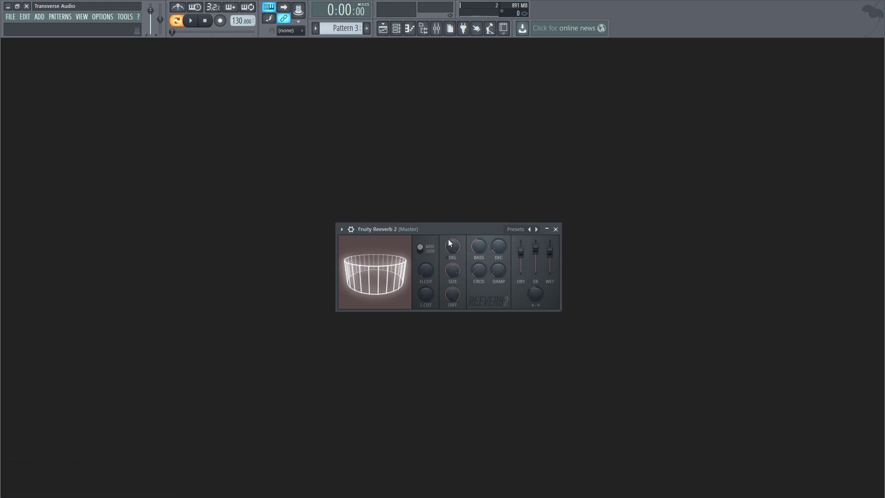
Switch Fruity Reeverb 2's DEL predelay knob to its tempo-based option.
left_click(452, 264)
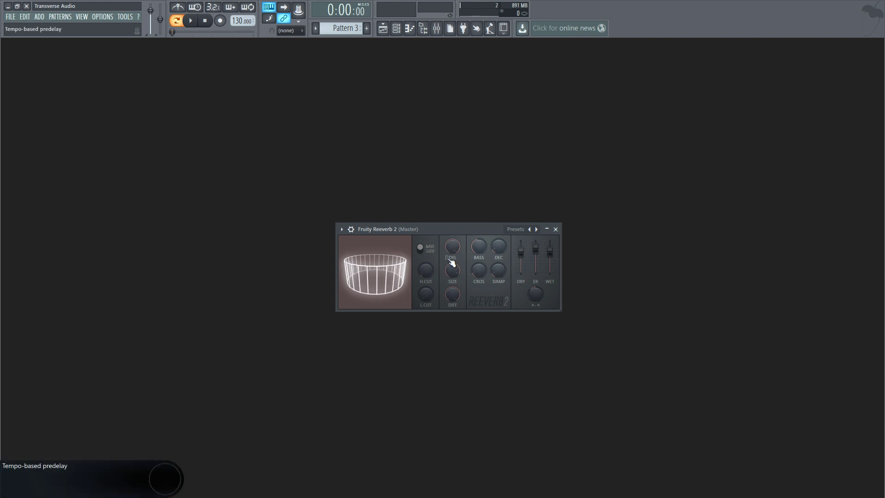
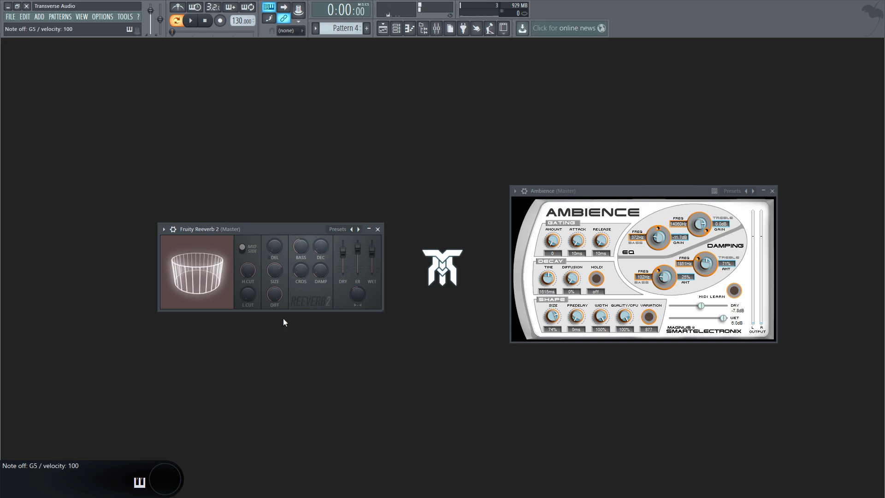
Close Fruity Reeverb 2 and bring up the Mixer (F9) on the Master effect chain.
left_click(246, 297)
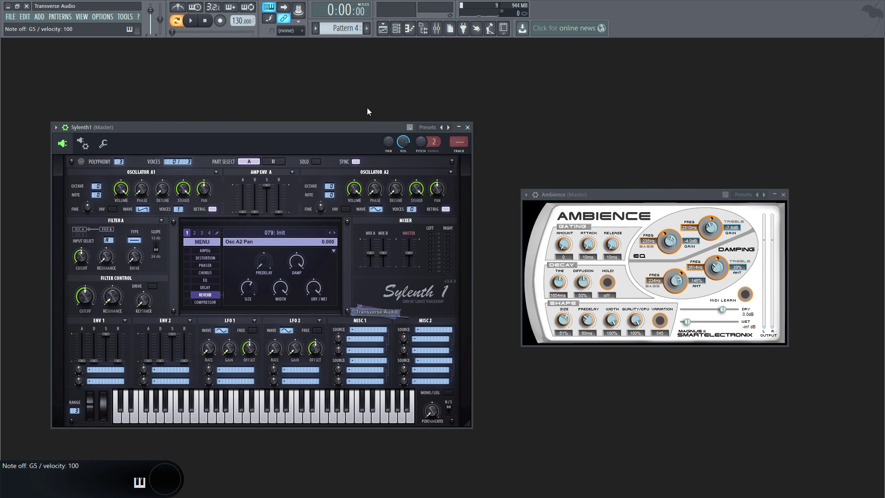
key("F1")
key("F9")
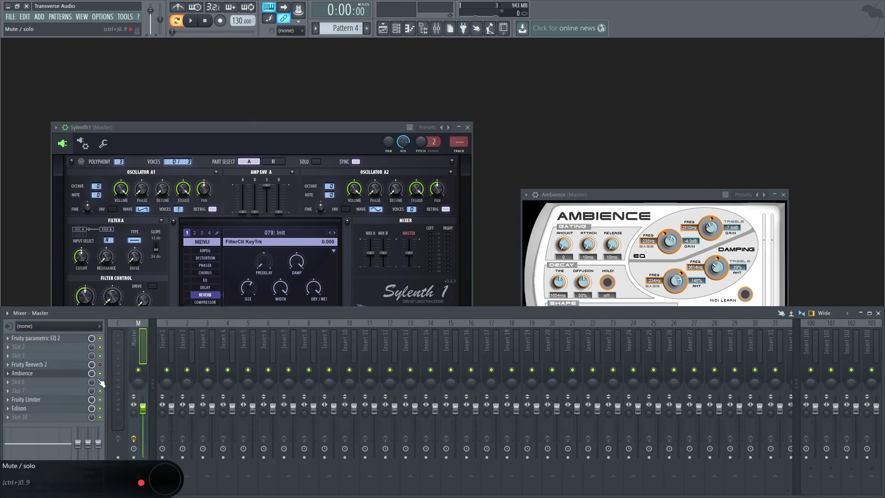